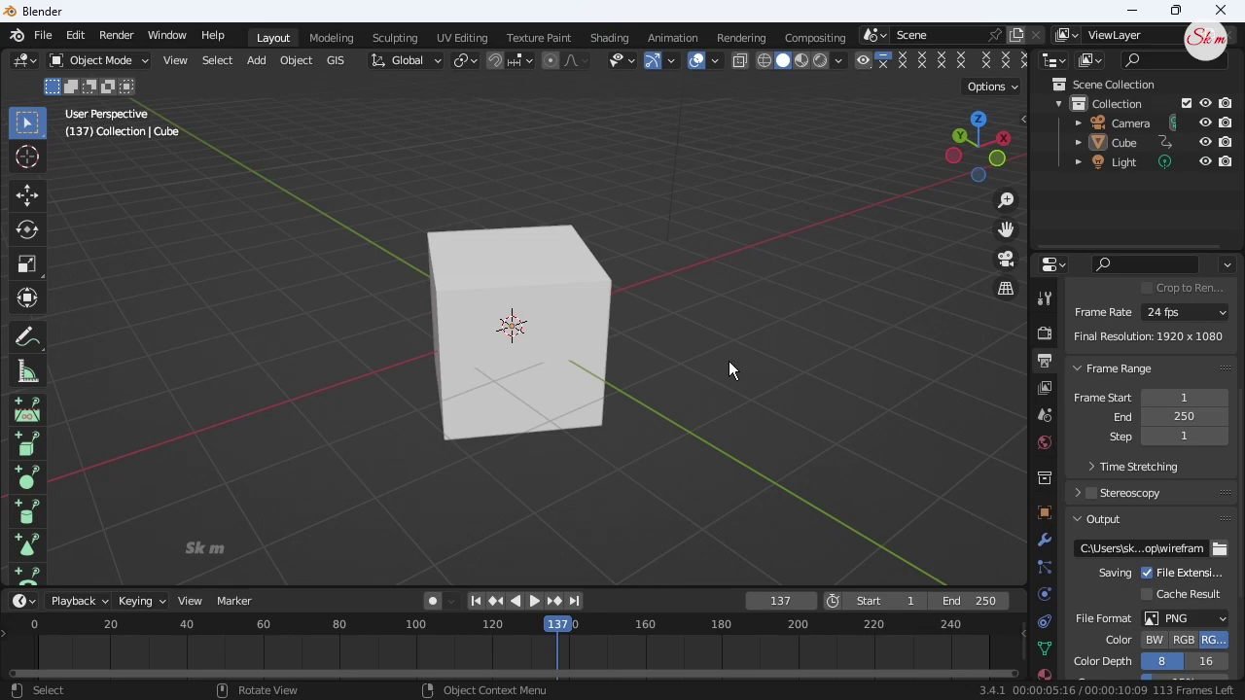
- Select the cube and view the scene through the camera to play its animation
left_click(586, 346)
middle_click(678, 377)
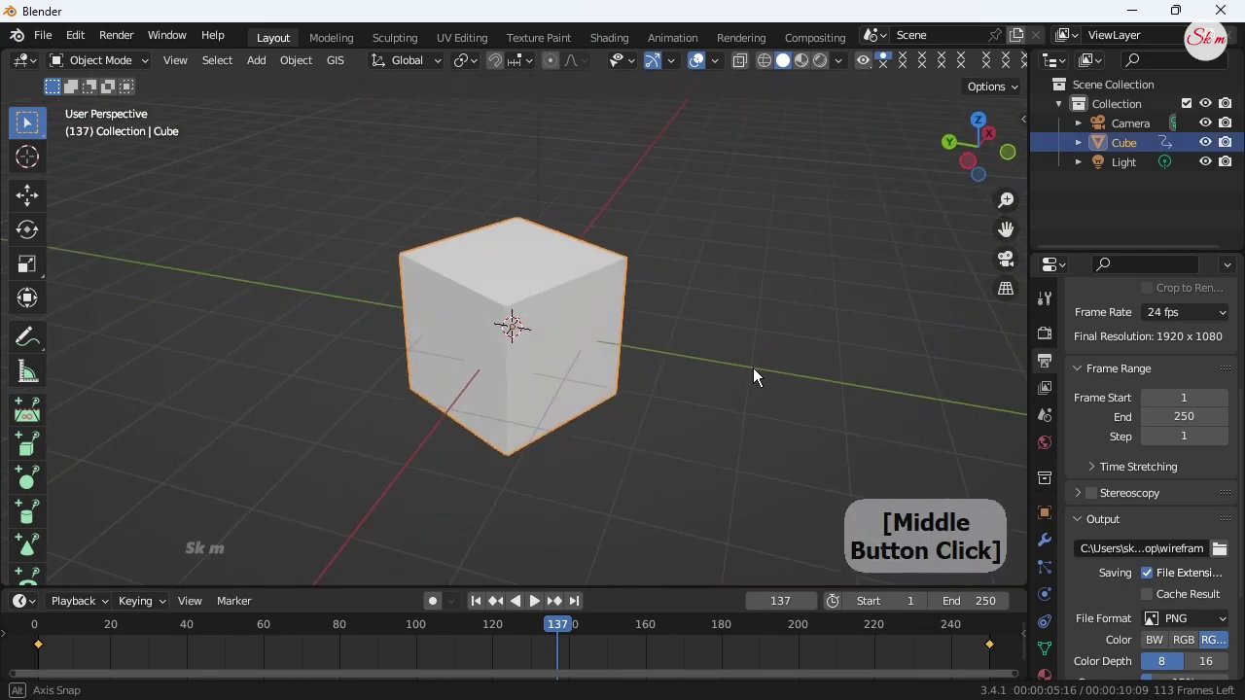
middle_click(1002, 267)
left_click(1002, 266)
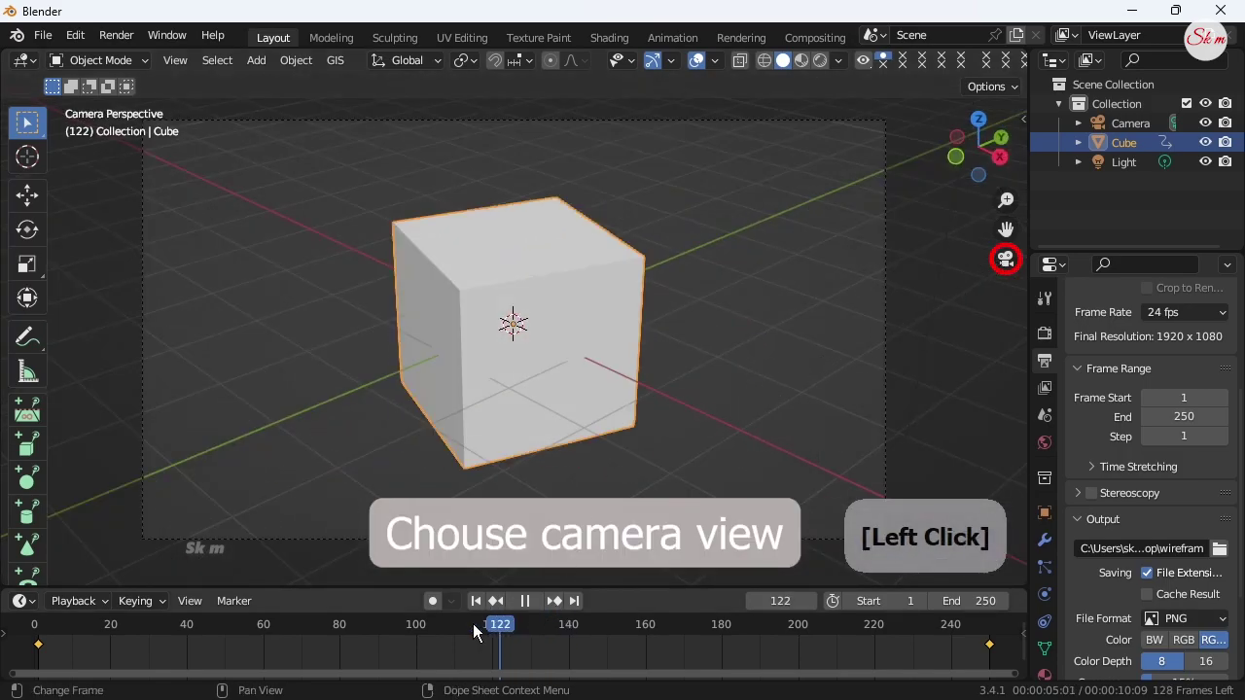
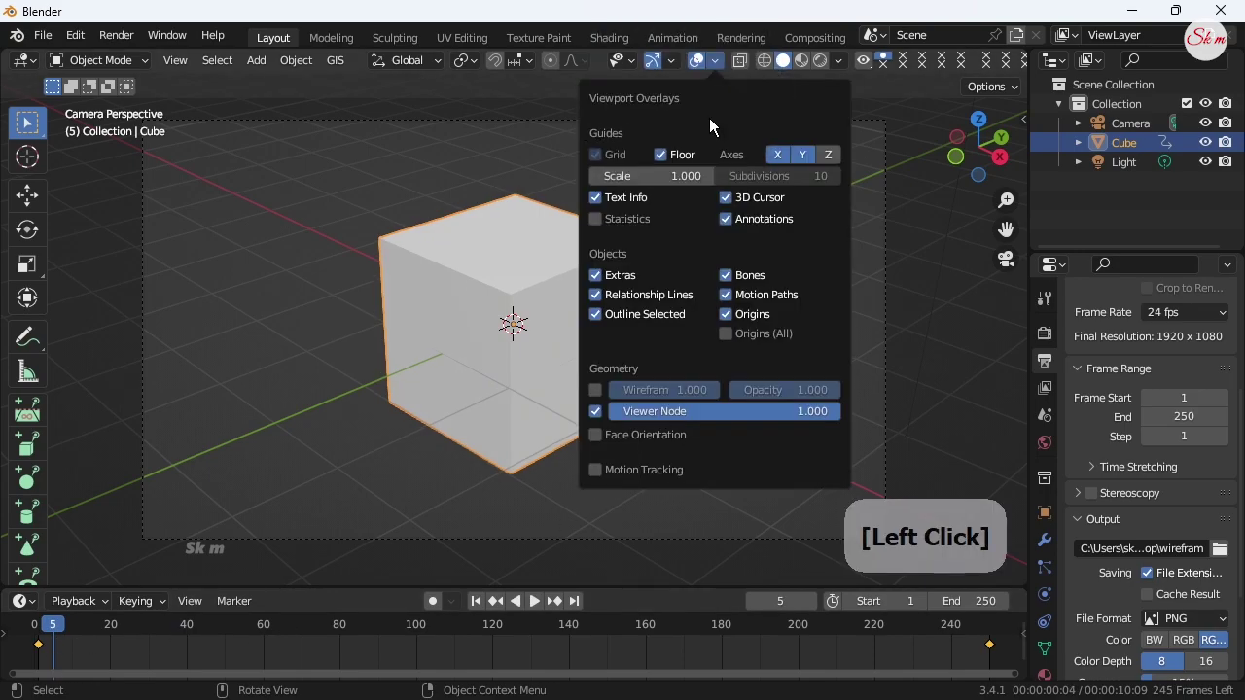
- Hide the floor grid in Viewport Overlays and deselect the cube
left_click(800, 165)
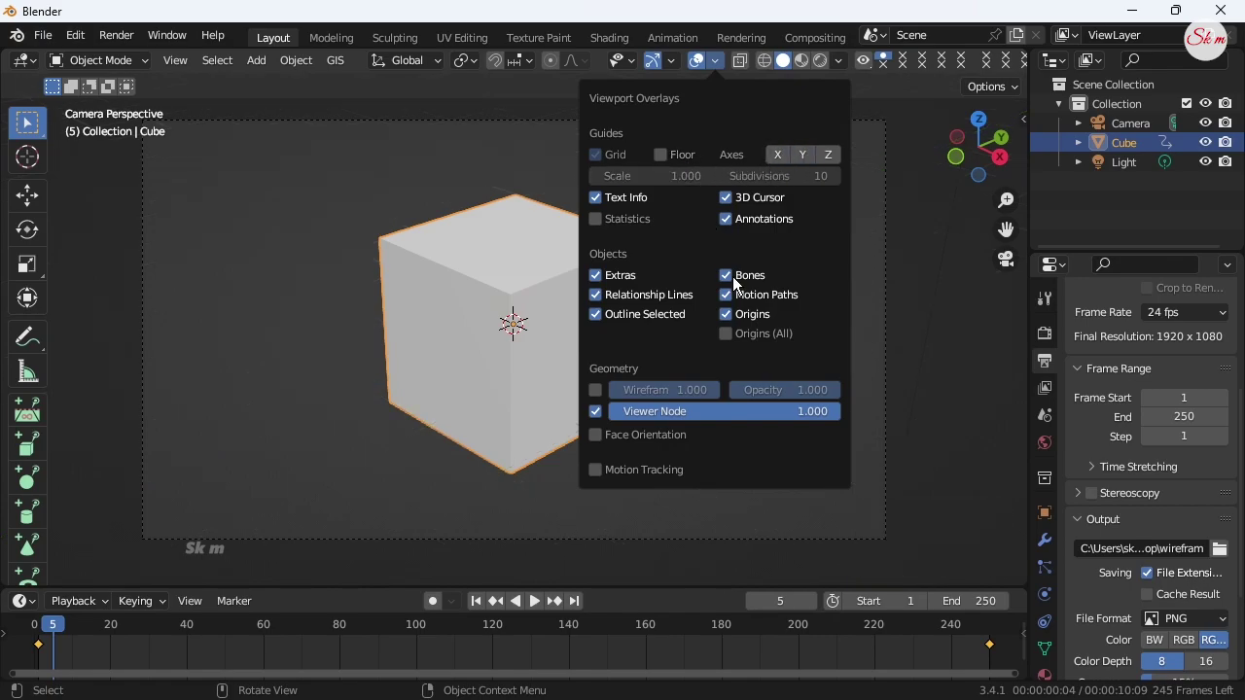
left_click(741, 318)
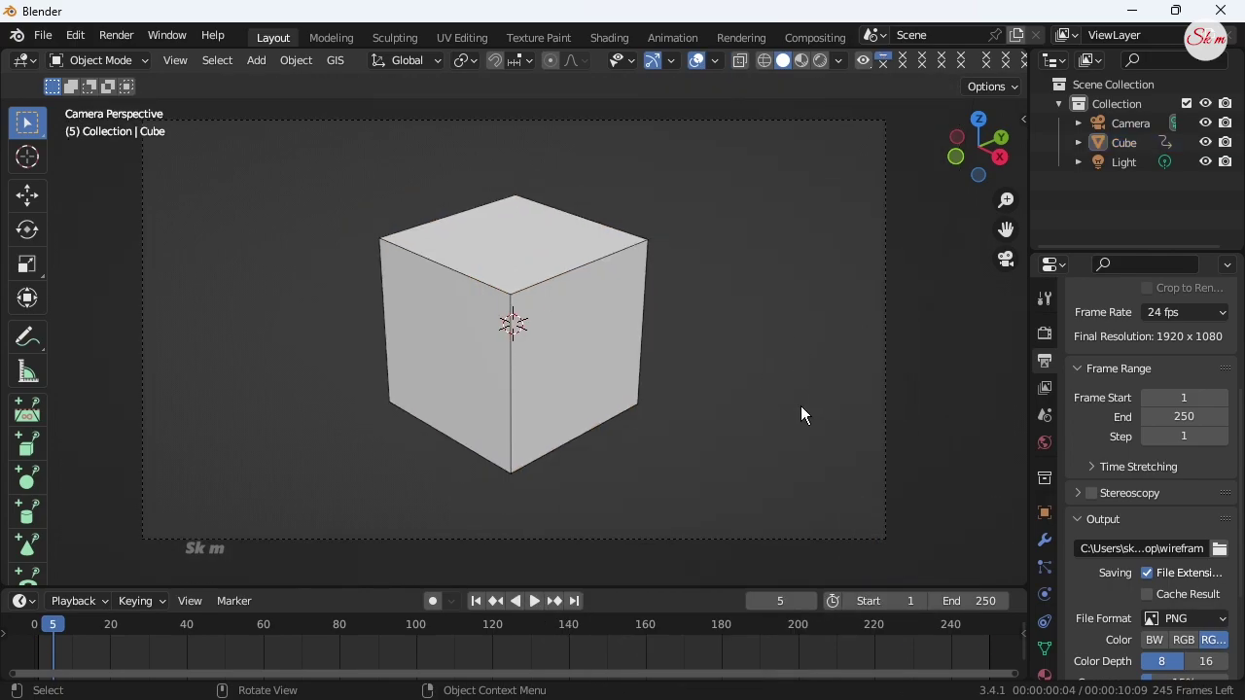
left_click(1058, 350)
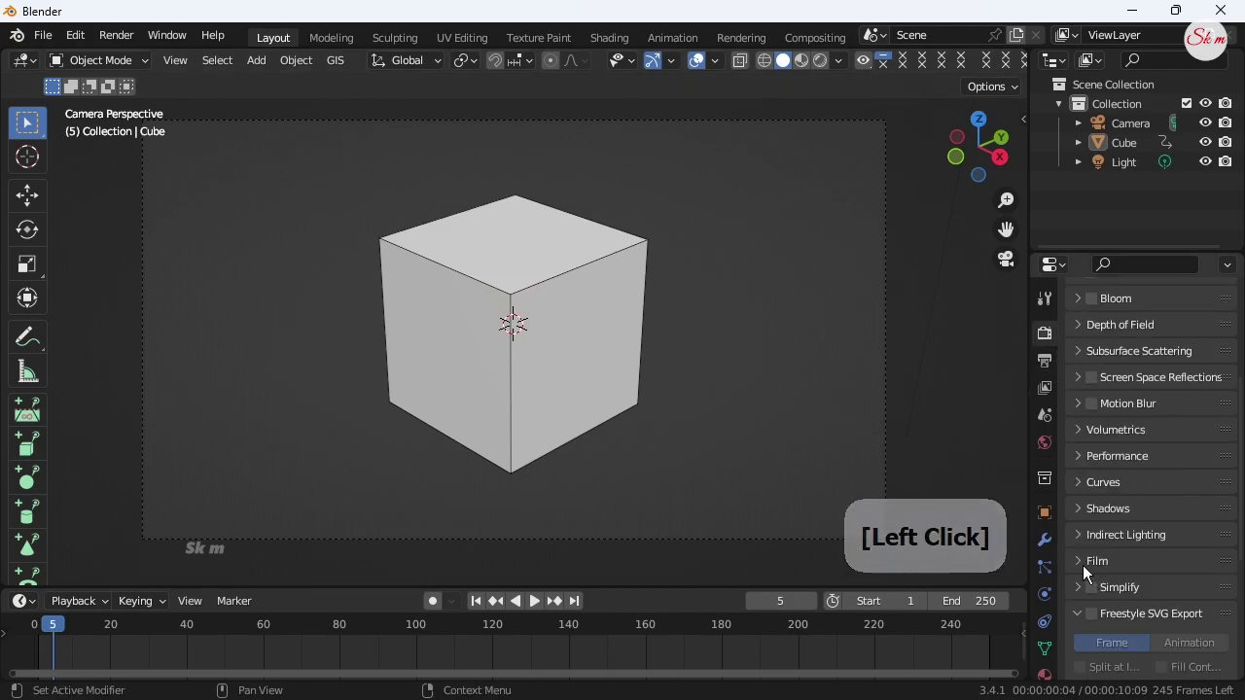
left_click(1089, 574)
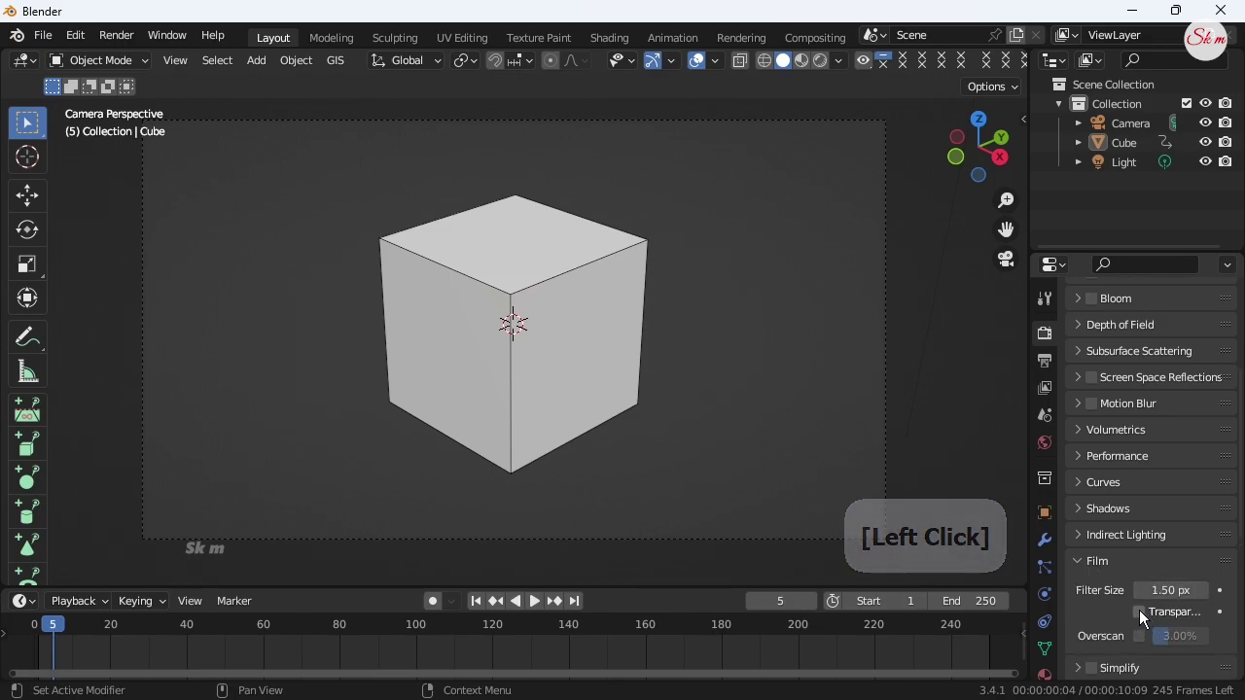
left_click(1146, 621)
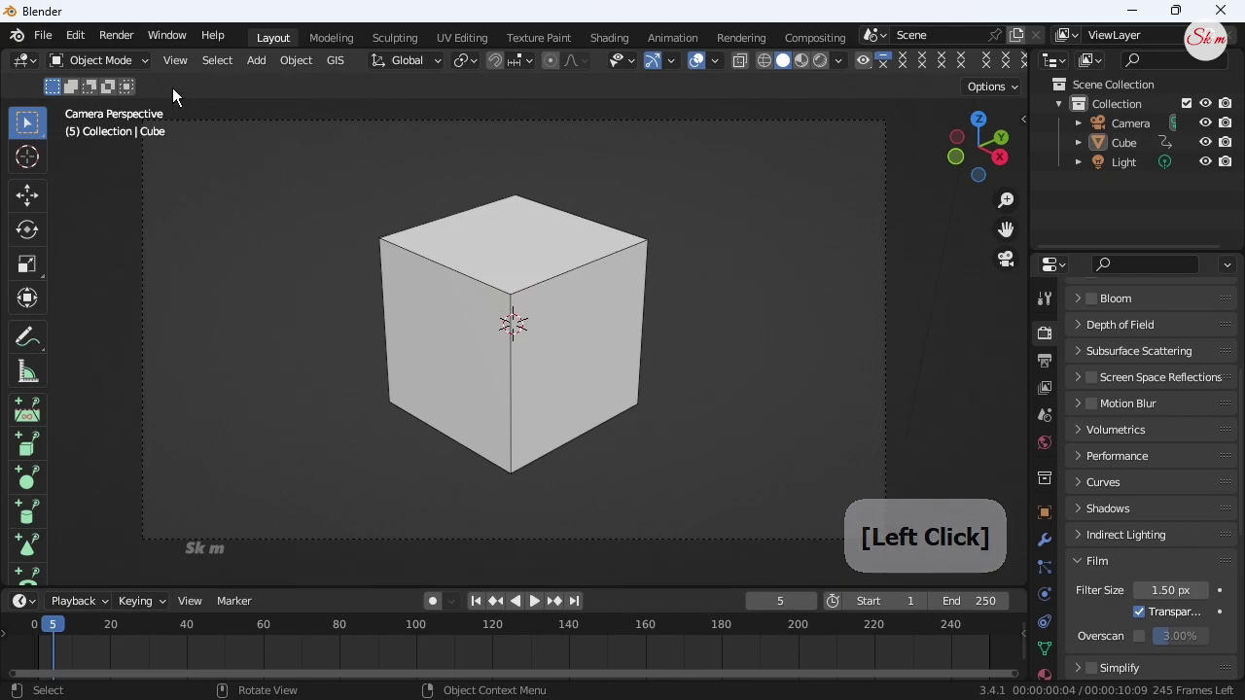
- Run Viewport Render Animation from the View menu on the camera view of the cube
left_click(207, 90)
type("on")
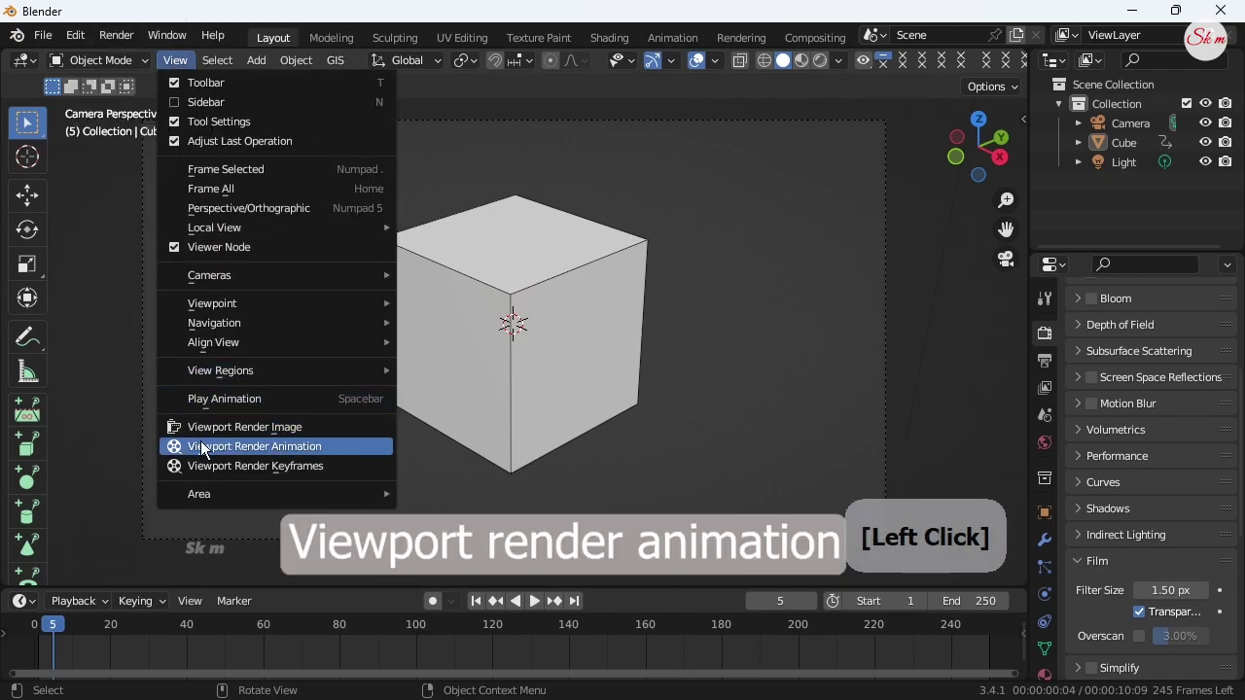
type("on")
left_click(218, 461)
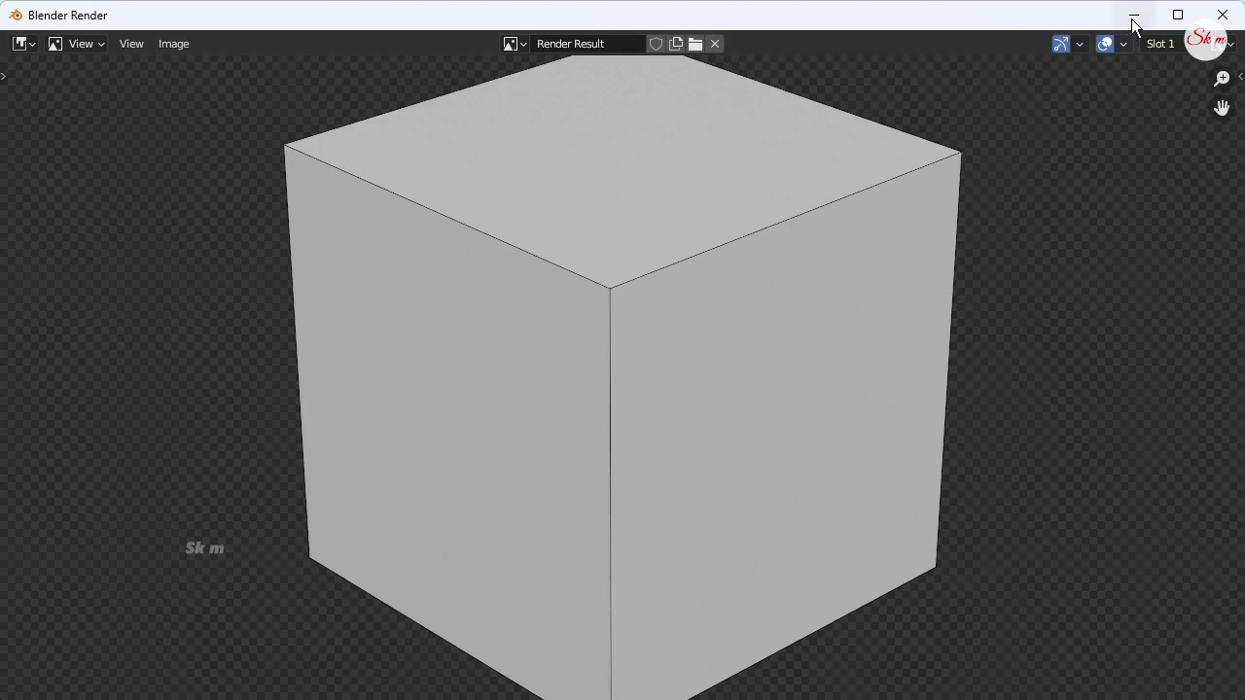
- Minimize the render window and open the rendered cube video from the desktop in Media Player
left_click(1135, 33)
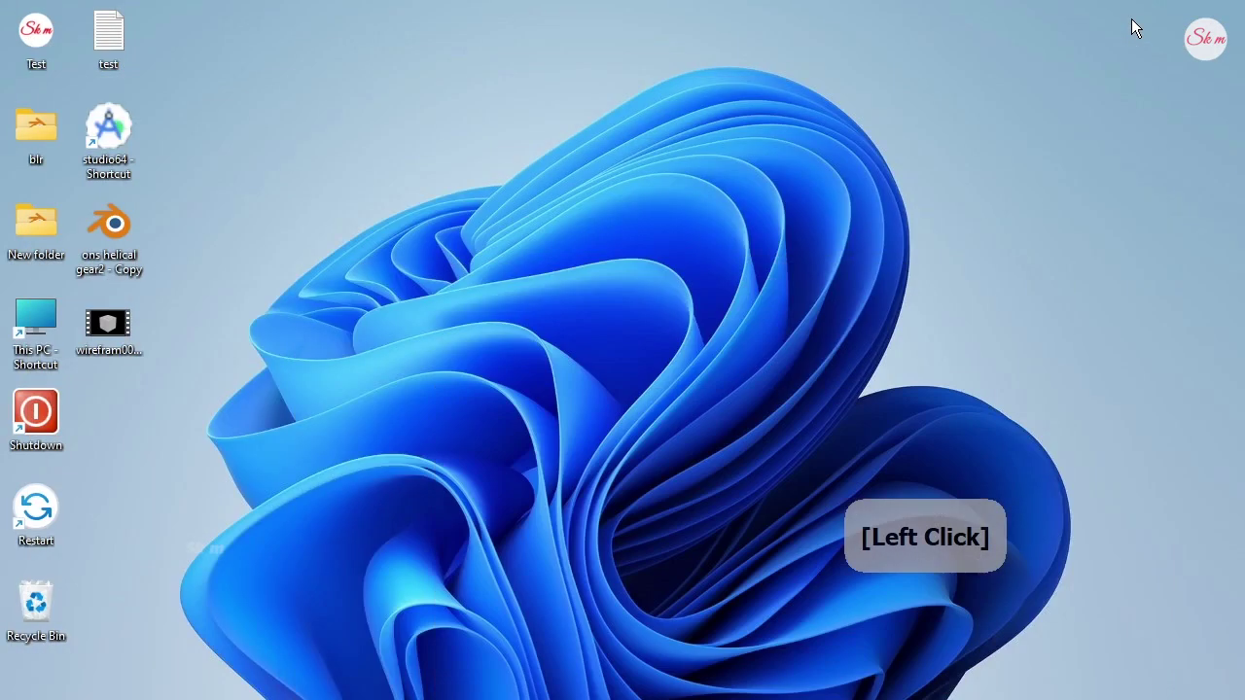
left_click(101, 340)
right_click(101, 340)
left_click(147, 366)
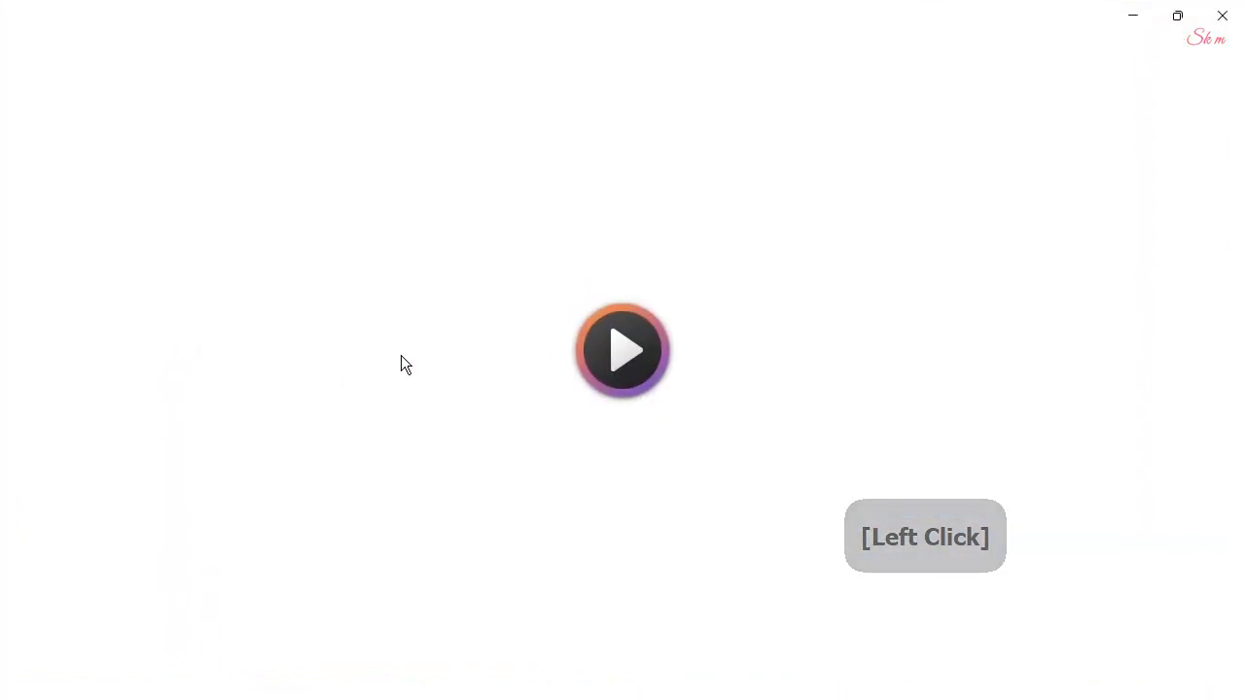
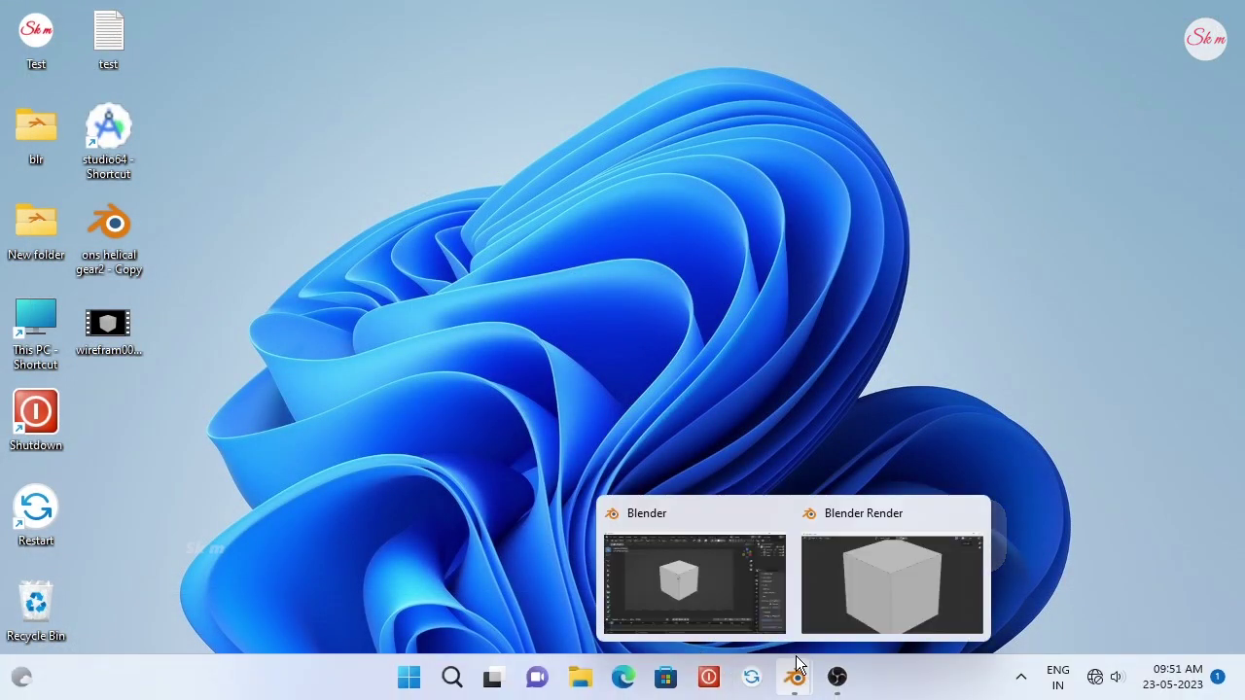
- Back in Blender, put the cube in Edit Mode with edge select and X-Ray see-through display
left_click(765, 619)
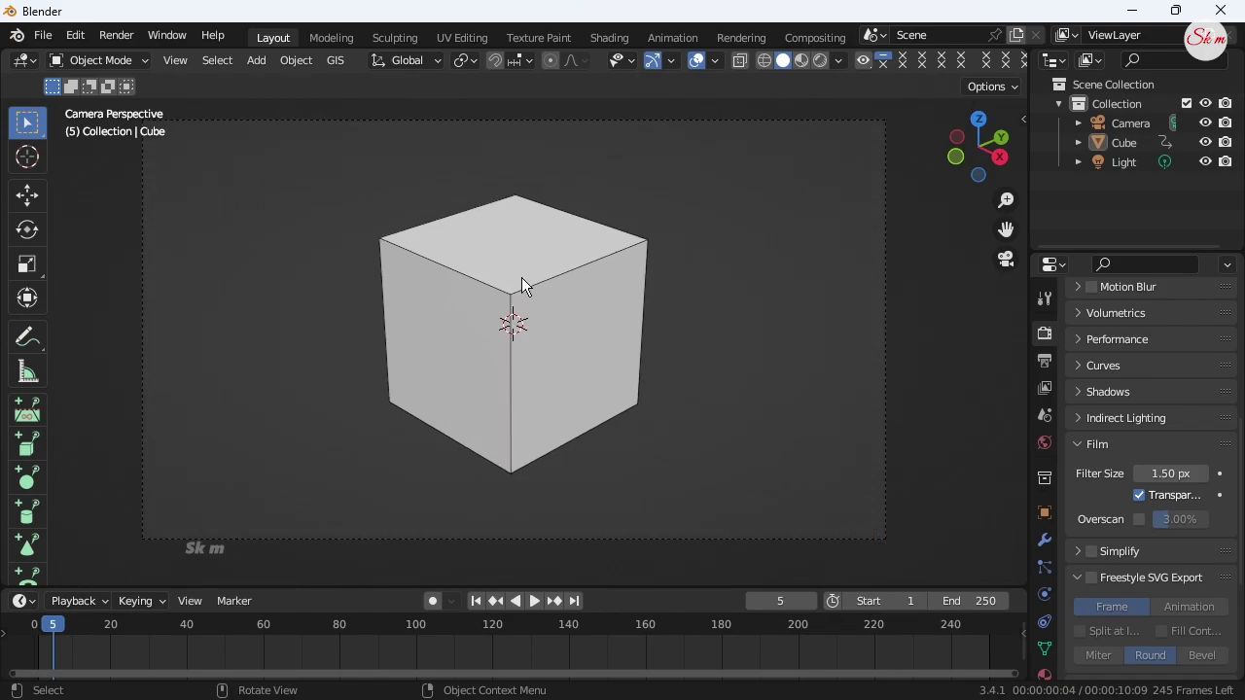
left_click(528, 288)
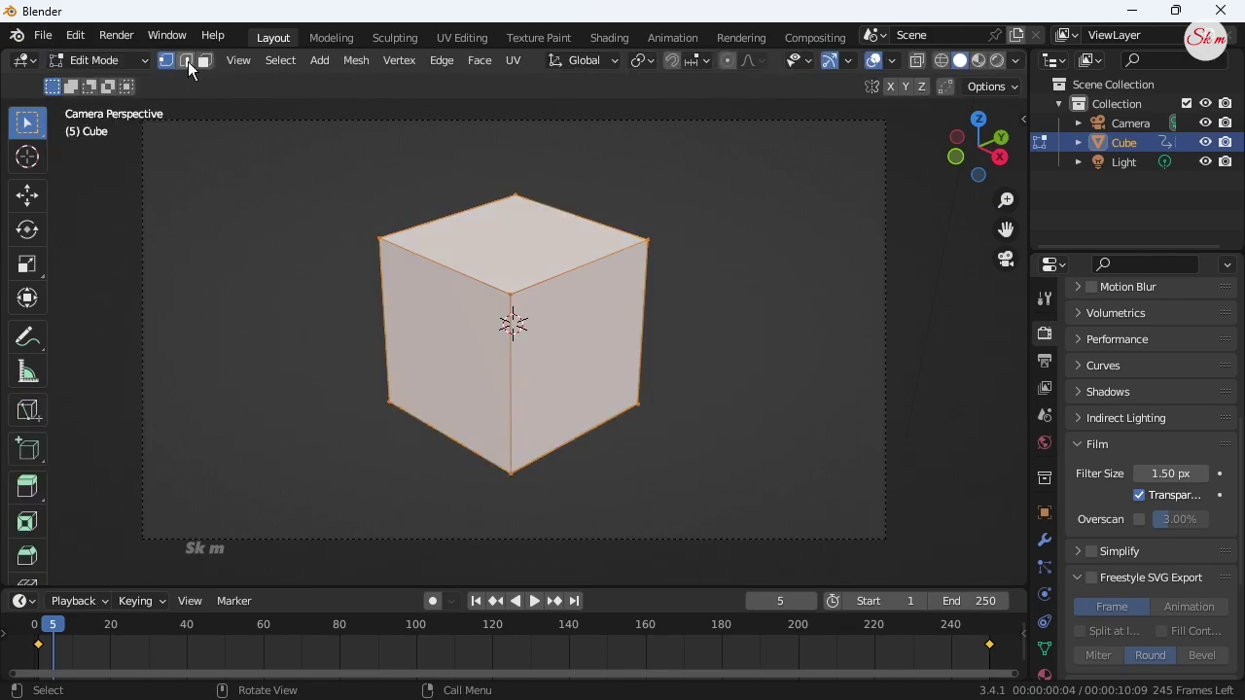
left_click(192, 76)
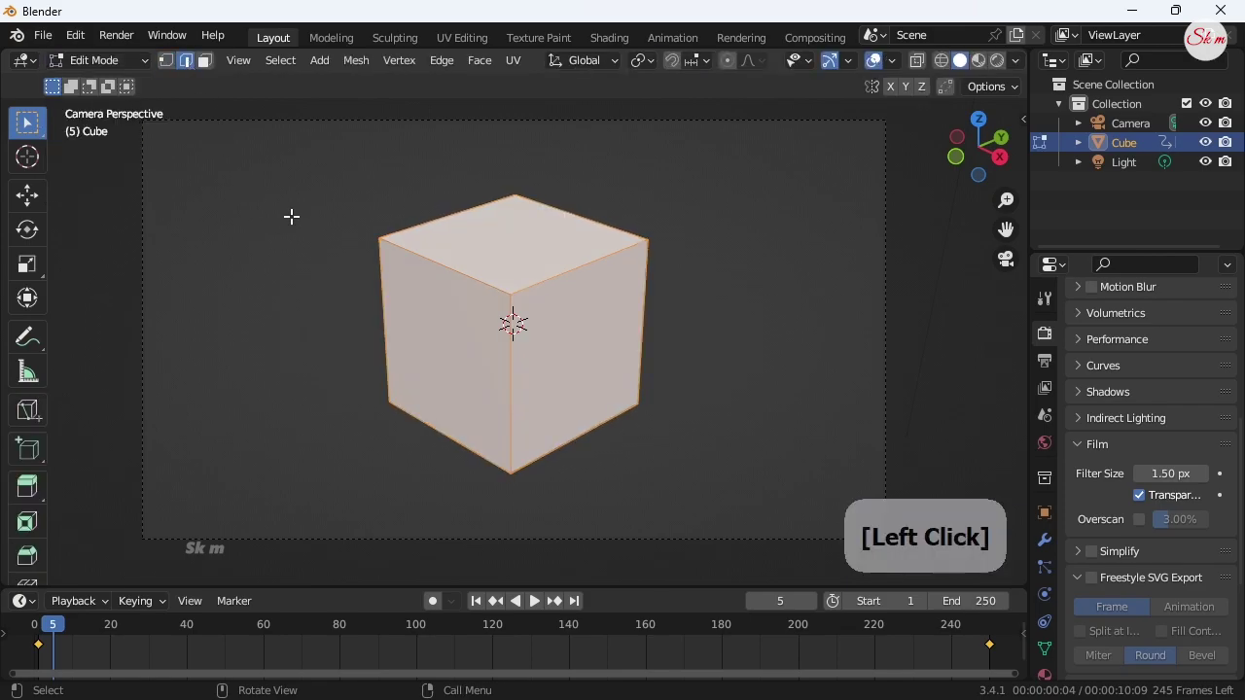
left_click(941, 79)
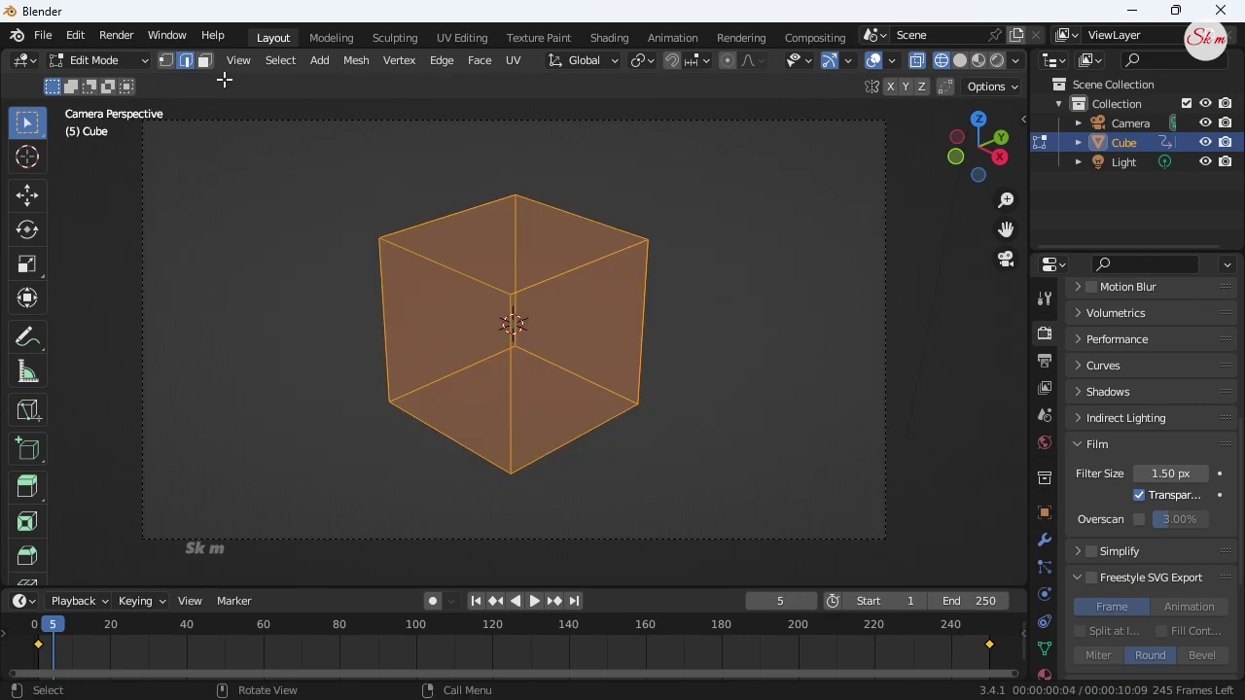
- Run Viewport Render Animation on the see-through wireframe cube
left_click(240, 79)
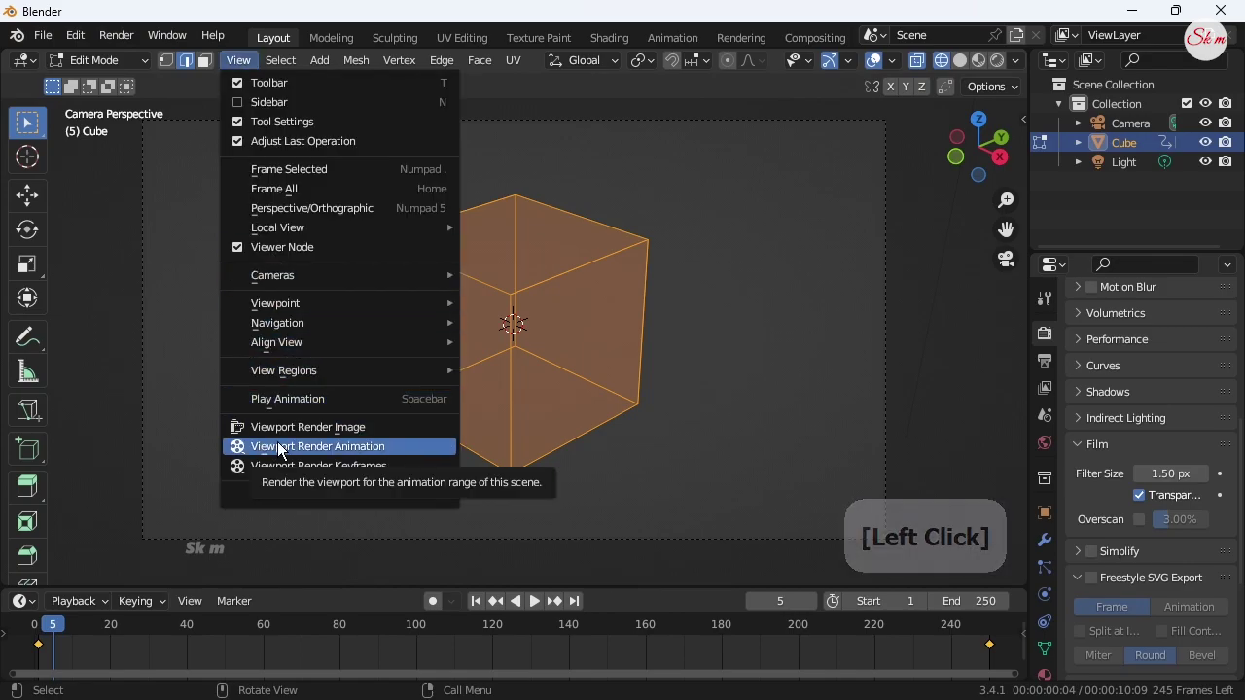
left_click(281, 456)
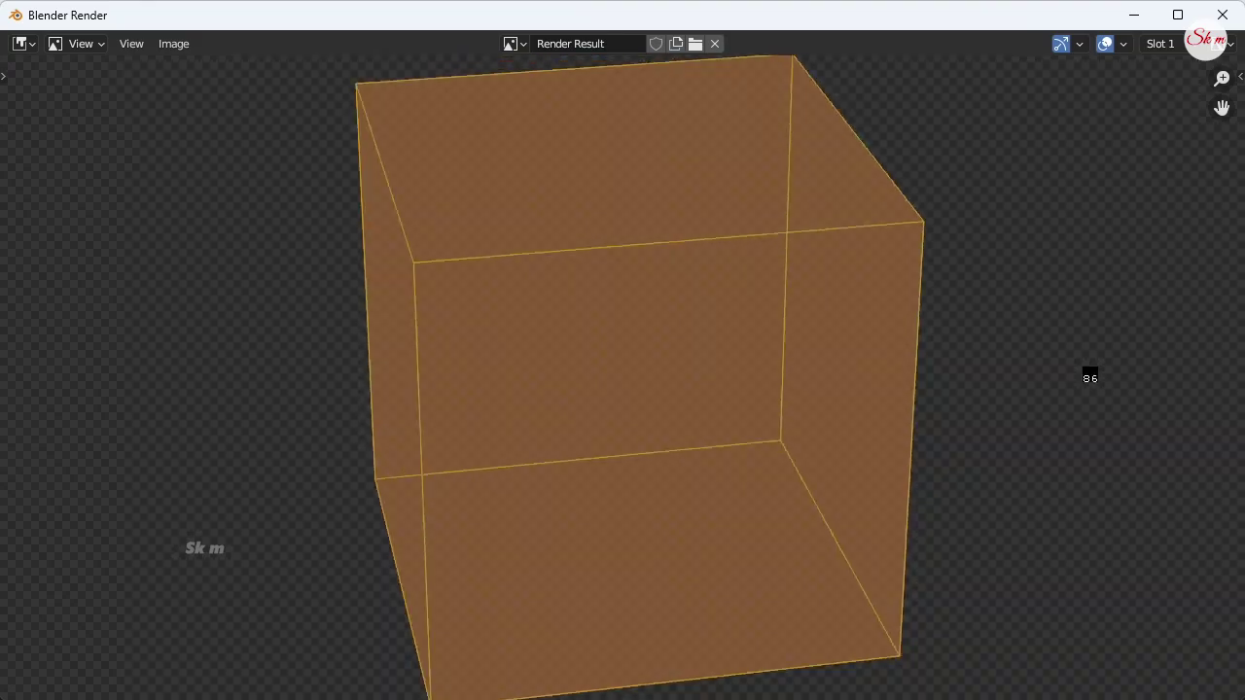
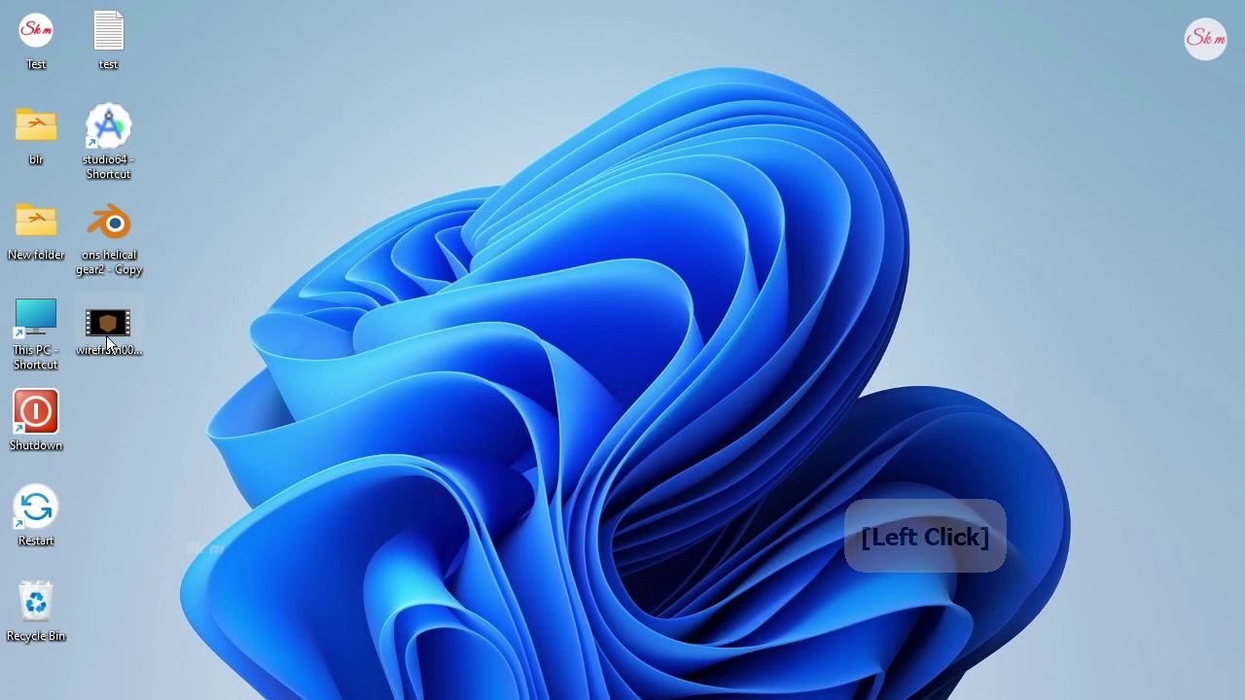
- Play the wirefram0001-0250 video from the desktop in Media Player, then close the player
left_click(104, 356)
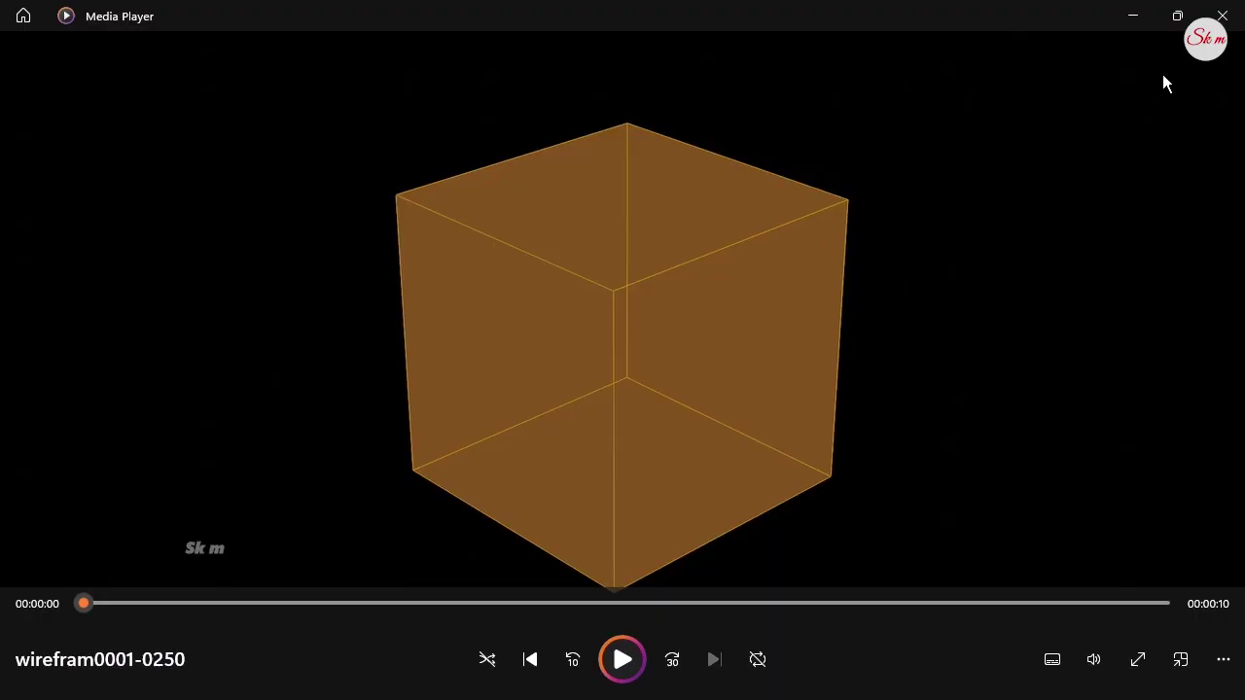
double_click(1233, 14)
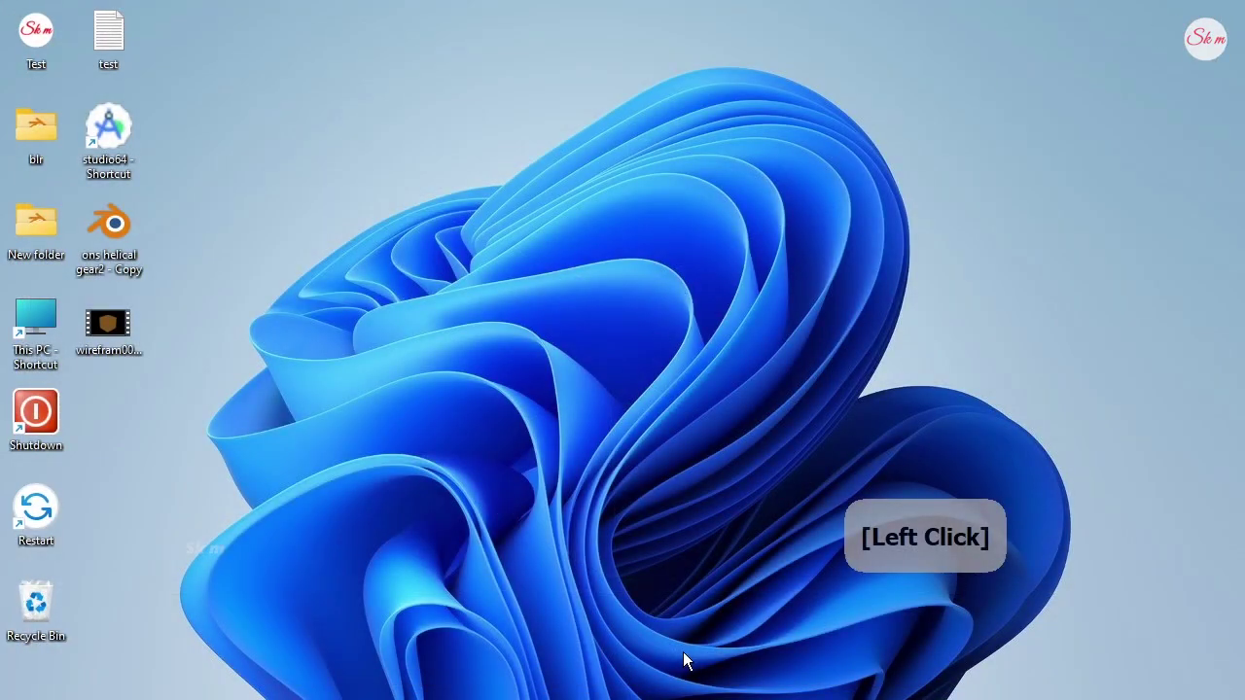
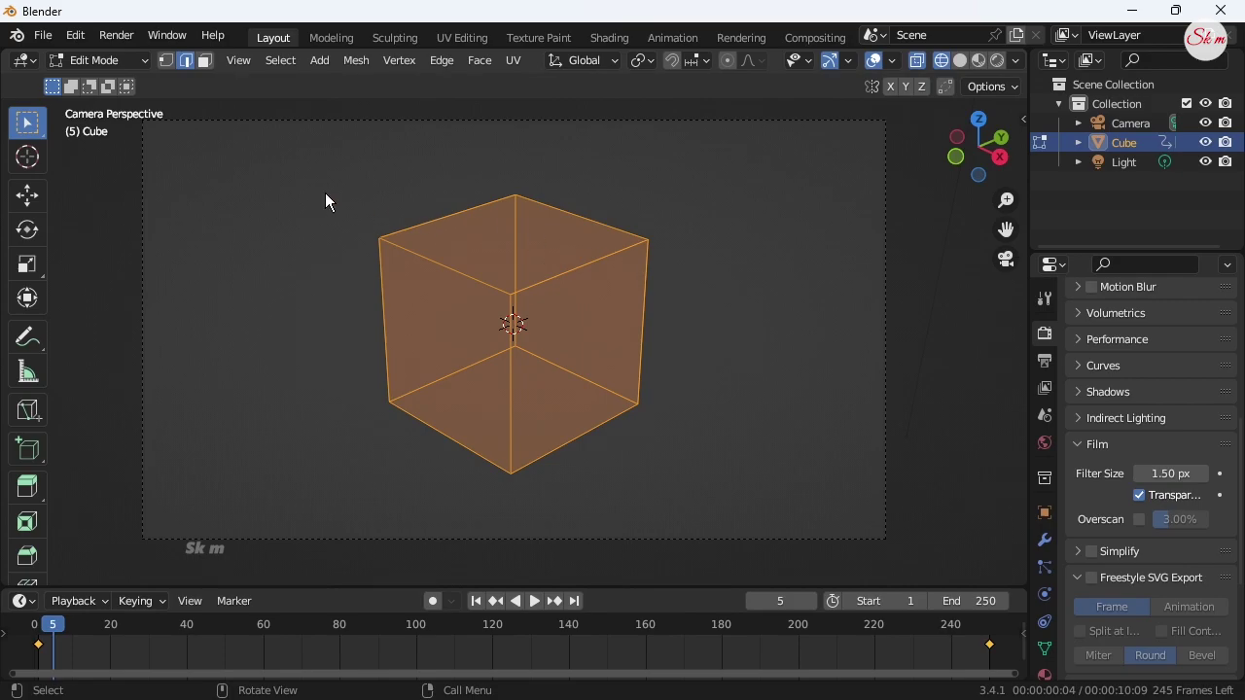
- Switch the cube back to Object Mode with solid display
left_click(140, 70)
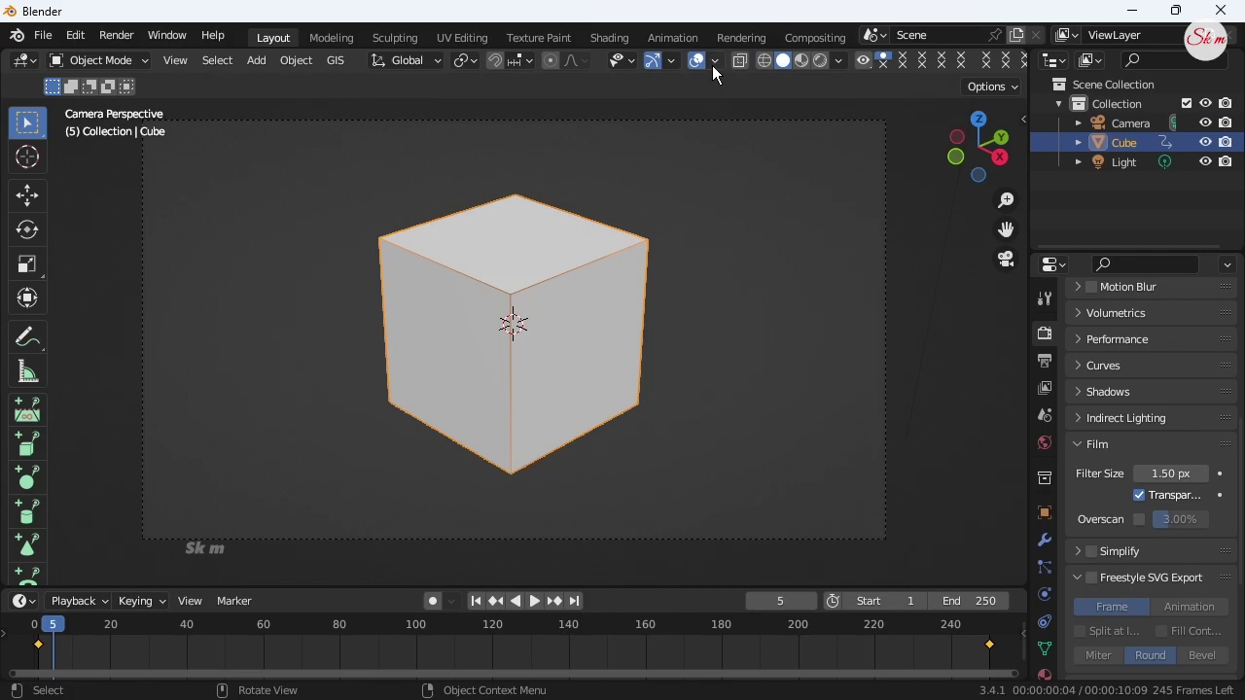
- Set viewport shading to MatCap lighting with a glossy black-and-white matcap
left_click(719, 79)
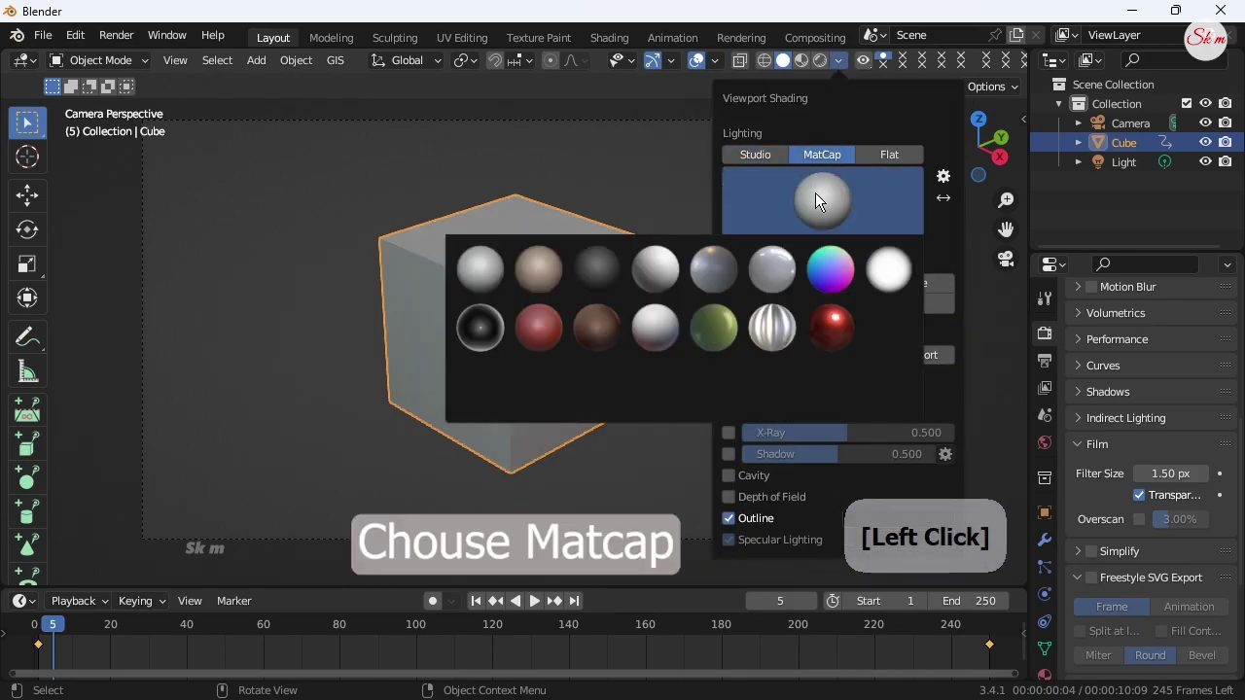
left_click(832, 239)
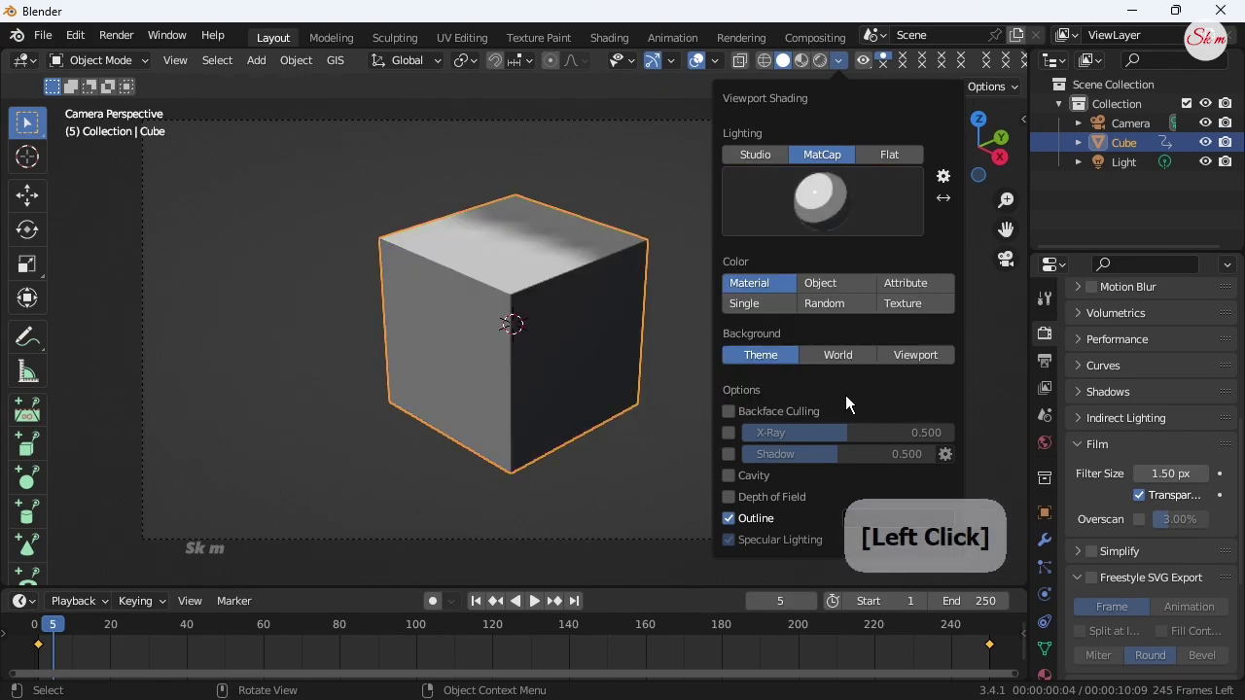